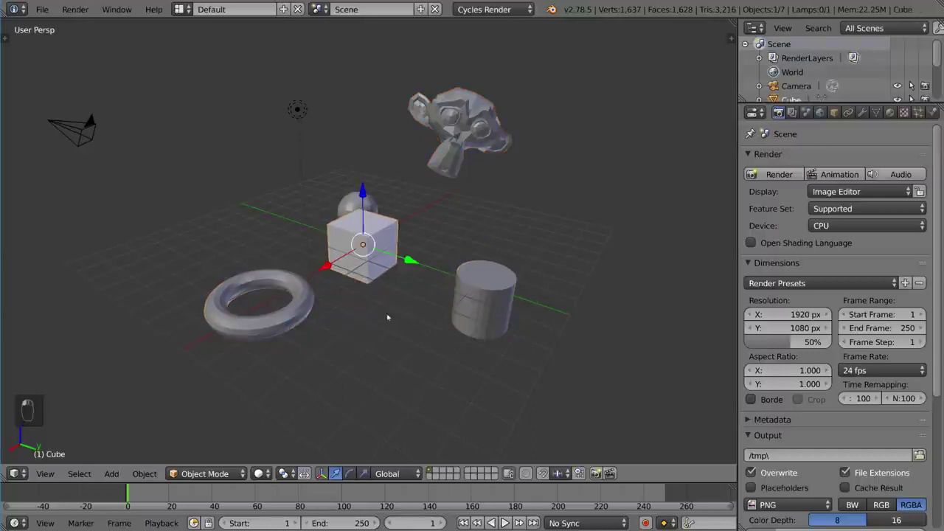
# Switch the viewport to wireframe shading and zoom in on the sphere inside the cube
pyautogui.press('z')
pyautogui.middleClick(370, 314)
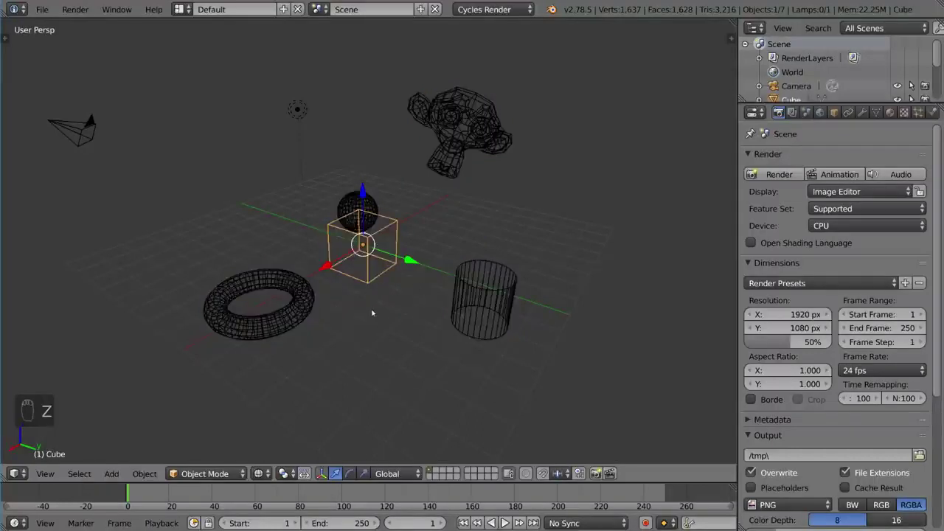
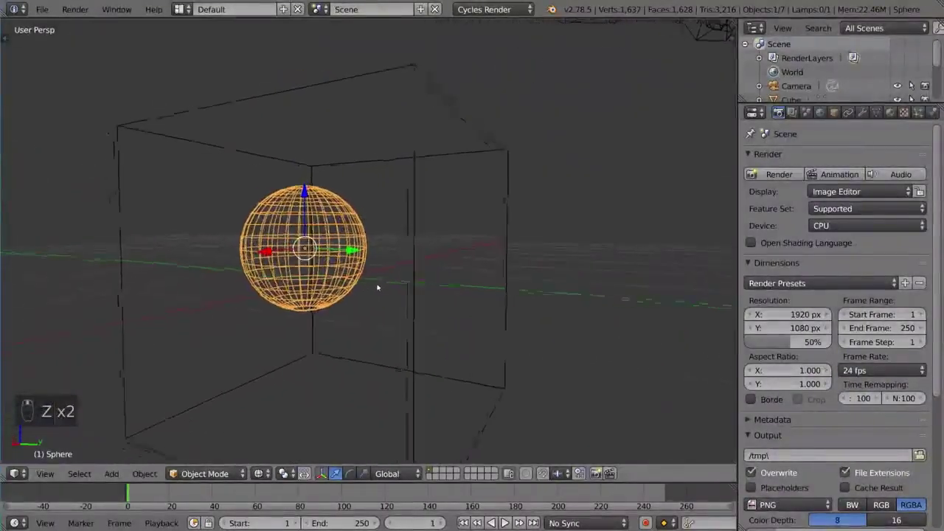
# Drag the cube upward along the Z axis so the sphere sits near its top, then undo the move
pyautogui.middleClick(375, 288)
pyautogui.moveTo(408, 340); pyautogui.dragTo(390, 281)
pyautogui.moveTo(390, 281); pyautogui.dragTo(359, 166)
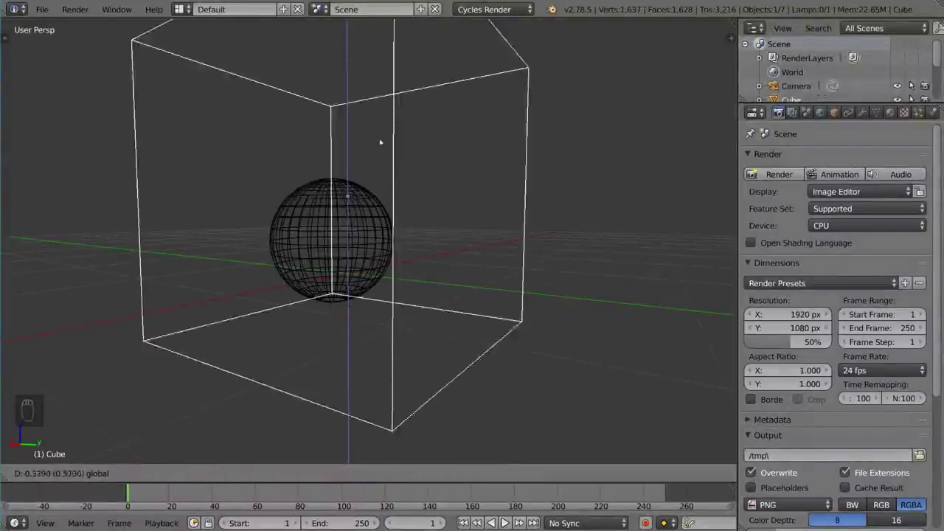
pyautogui.press('ctrl+z')
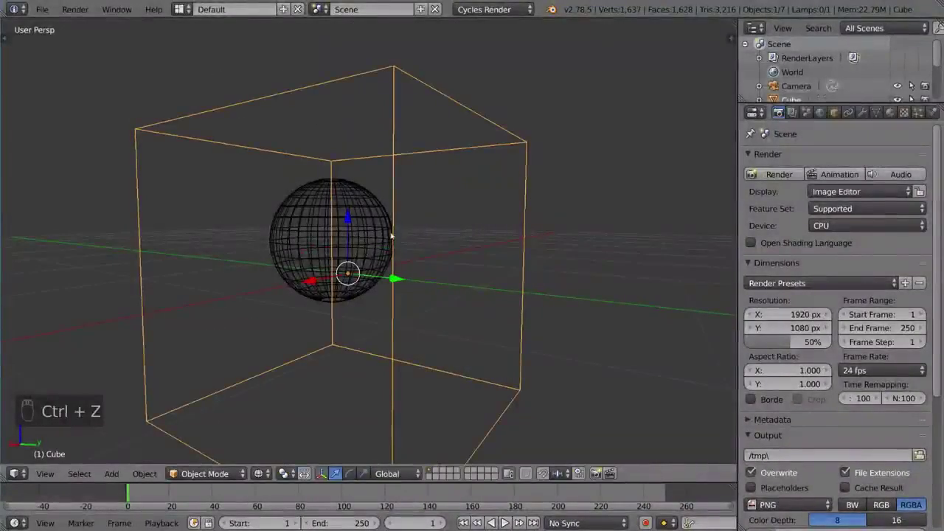
pyautogui.moveTo(401, 250); pyautogui.dragTo(419, 250)
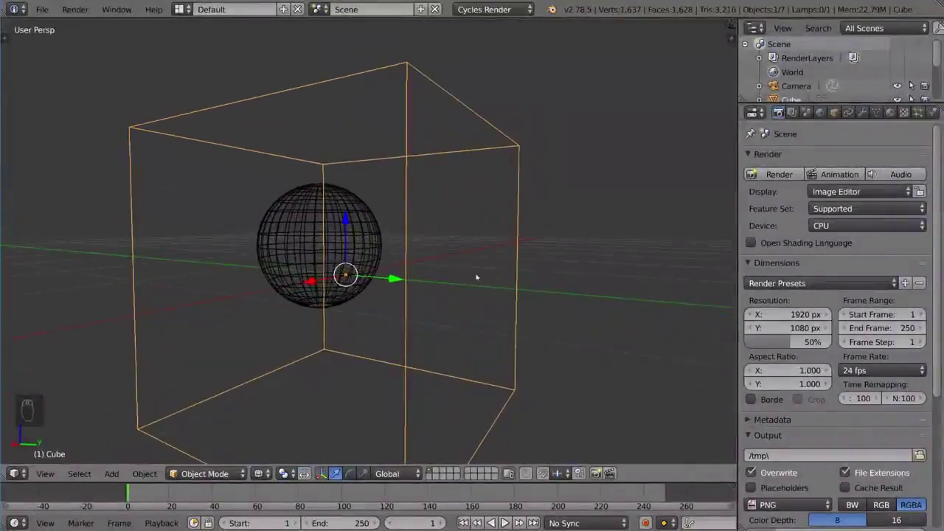
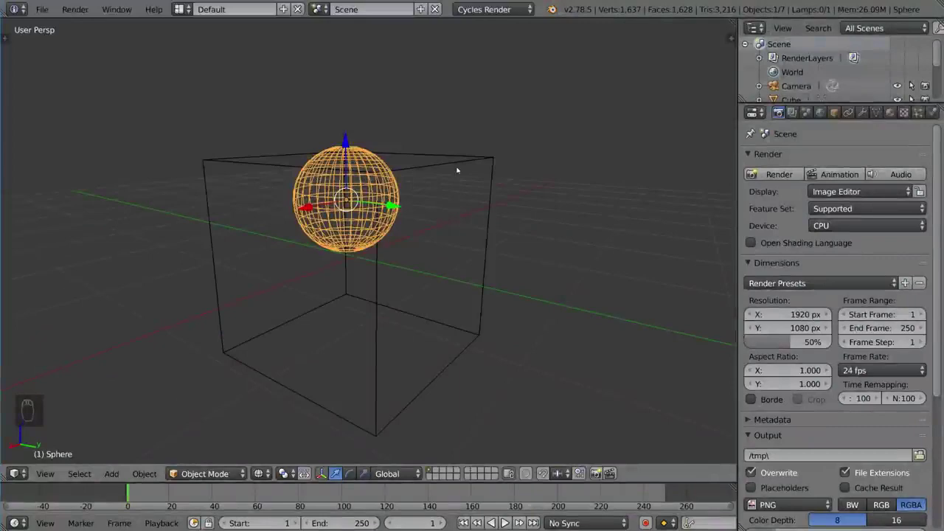
# Orbit the wireframe view in closer around the cube and sphere
pyautogui.moveTo(455, 166); pyautogui.dragTo(431, 224)
pyautogui.moveTo(448, 169); pyautogui.dragTo(421, 227)
pyautogui.moveTo(397, 228); pyautogui.dragTo(354, 226)
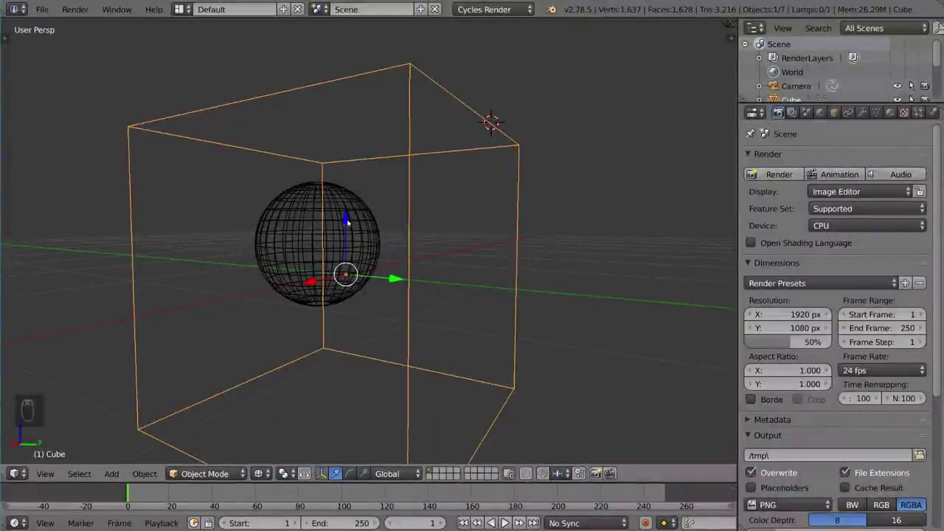
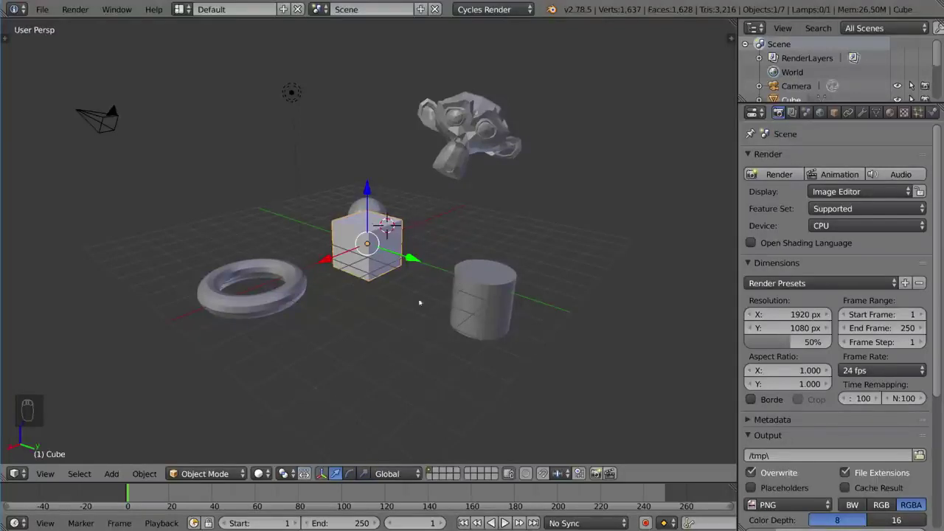
# Deselect every object in the scene with A
pyautogui.press('ctrl+a')
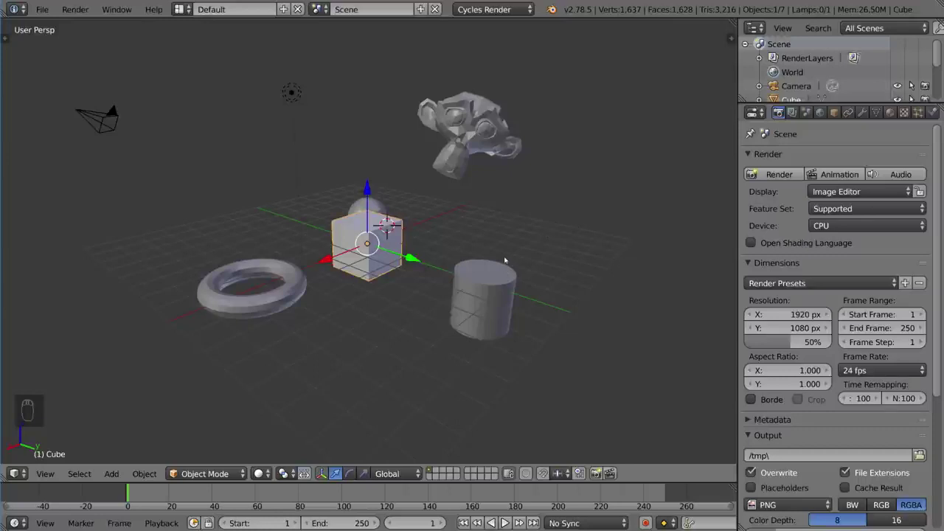
pyautogui.press('a')
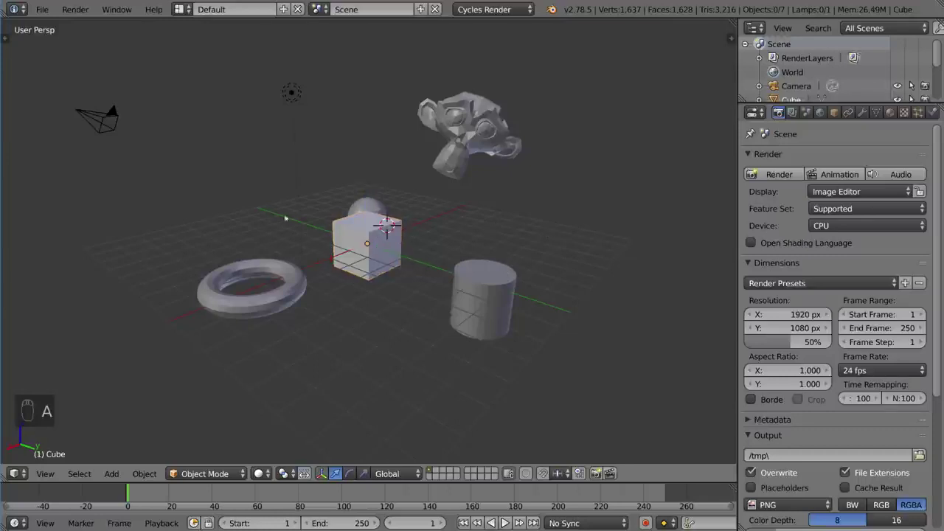
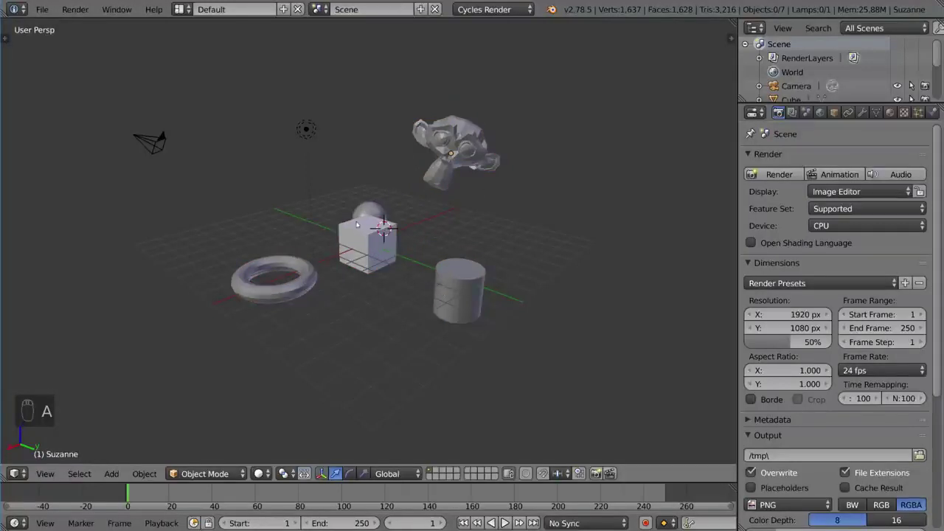
pyautogui.press('c')
pyautogui.rightClick(233, 214)
pyautogui.press('b')
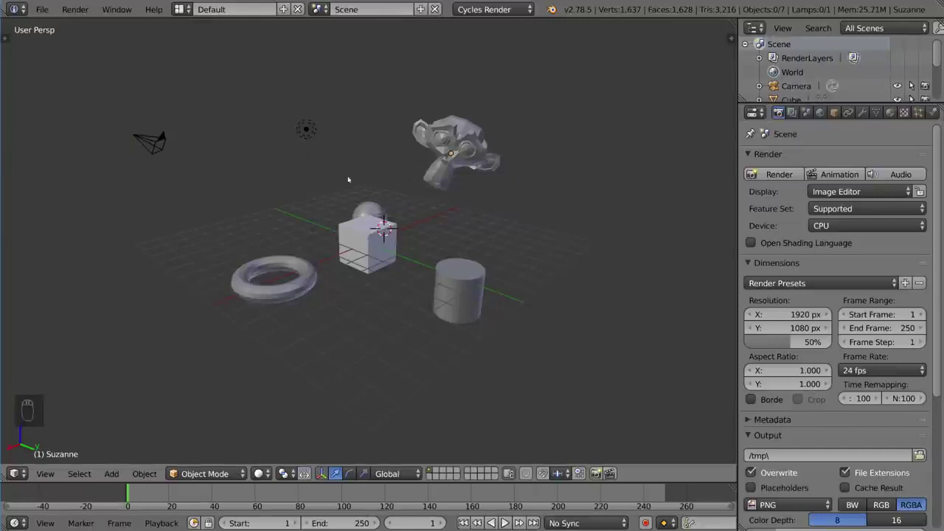
pyautogui.press('b')
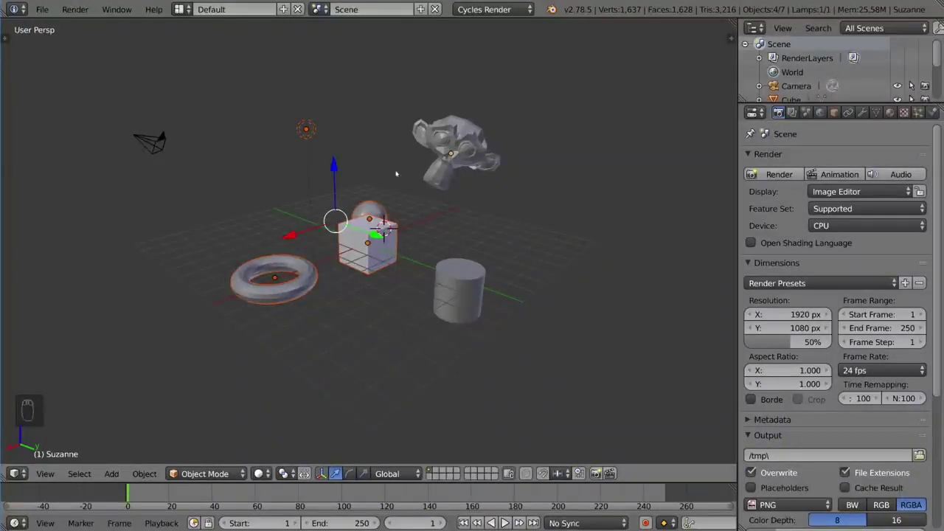
pyautogui.press('b')
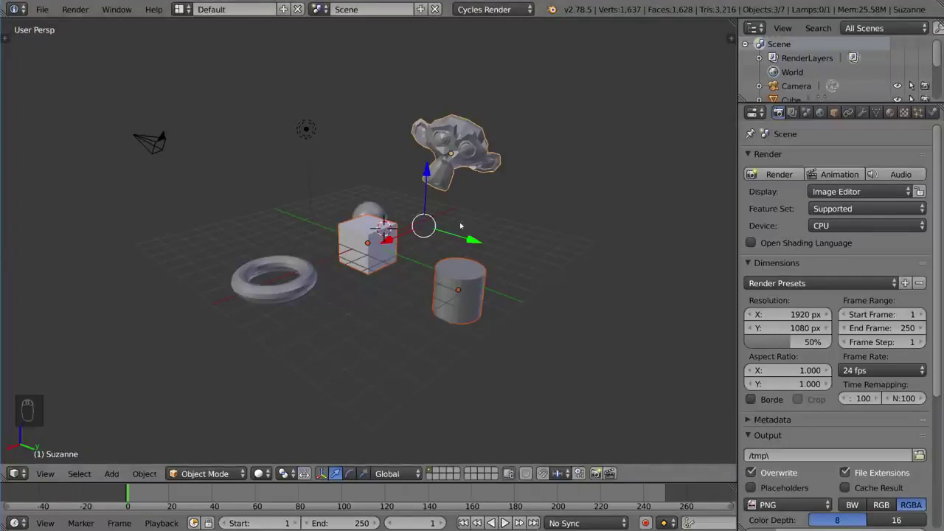
pyautogui.press('a')
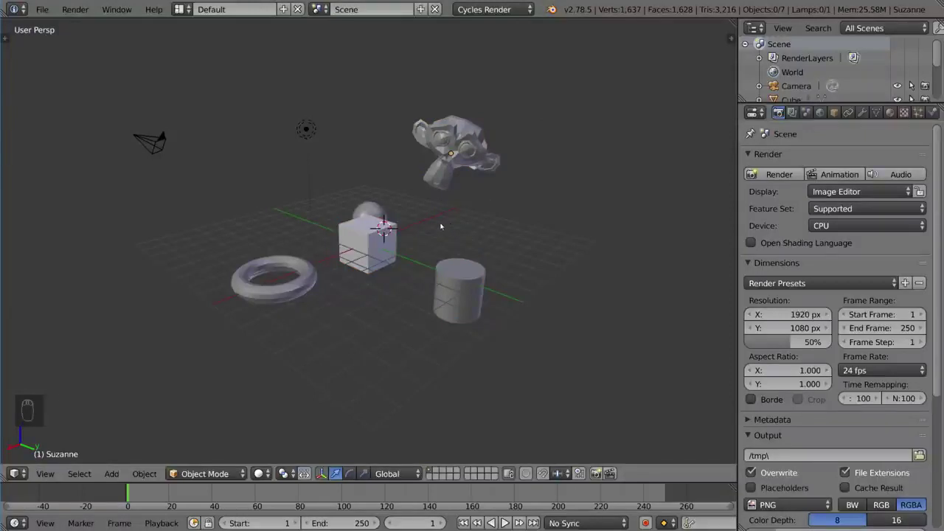
# Start a circle (paint) selection over the objects with C
pyautogui.press('c')
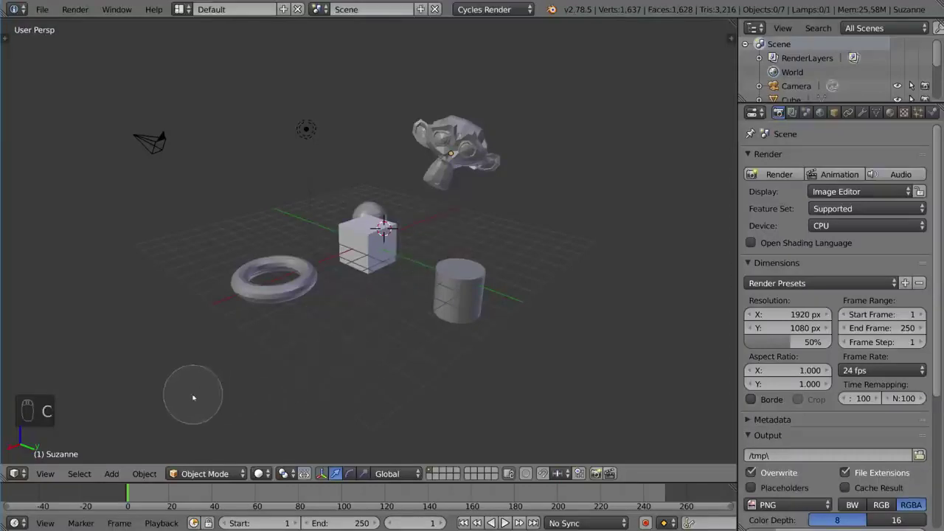
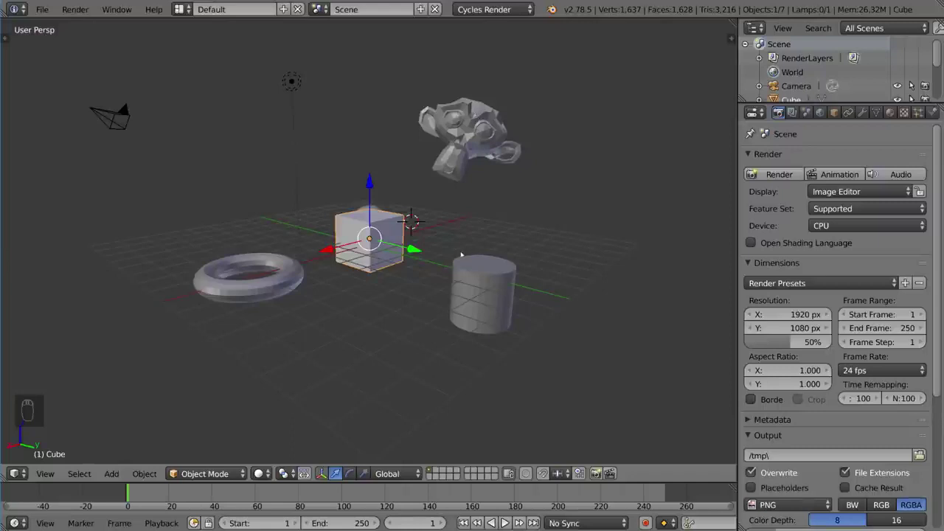
# Grab the cube away from the sphere and place it to the right above the cylinder
pyautogui.moveTo(409, 254); pyautogui.dragTo(411, 267)
pyautogui.moveTo(425, 266); pyautogui.dragTo(472, 253)
pyautogui.press('g')
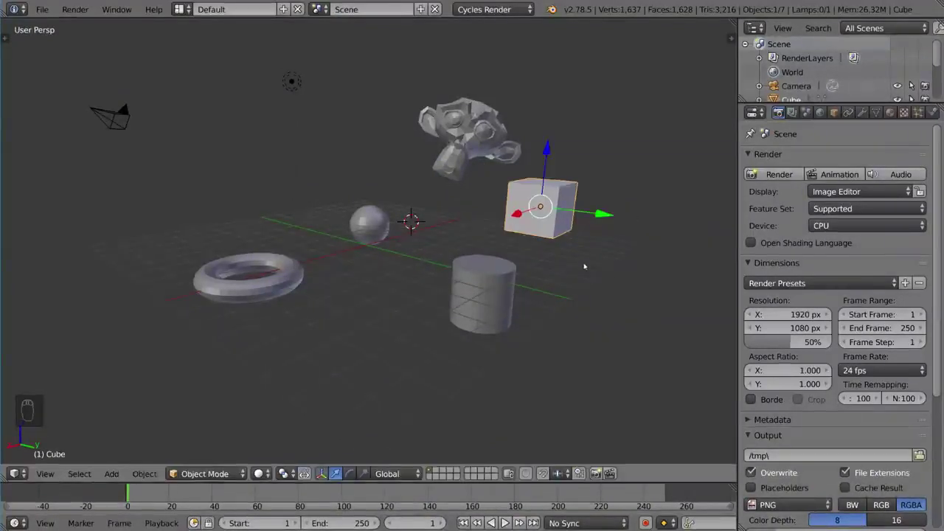
pyautogui.press('g')
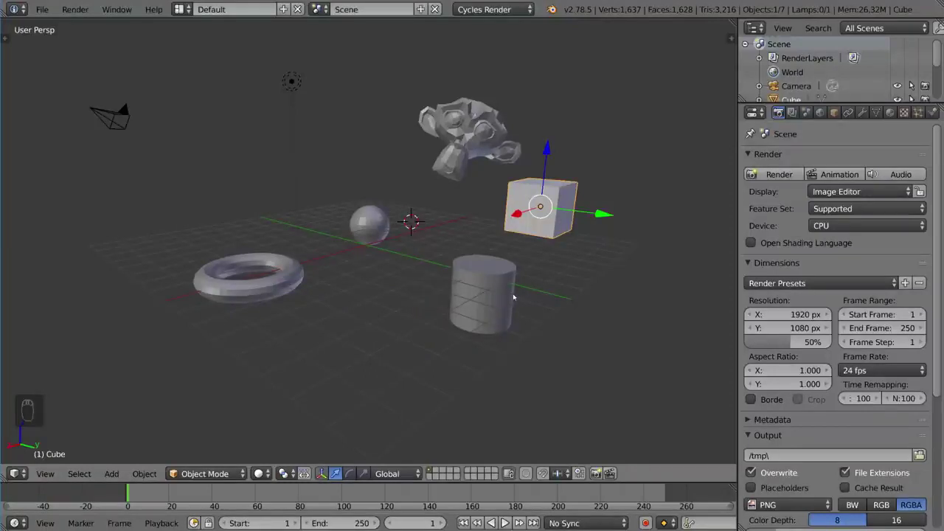
# Rotate the cube freely with R and confirm its new tilted orientation
pyautogui.press('r')
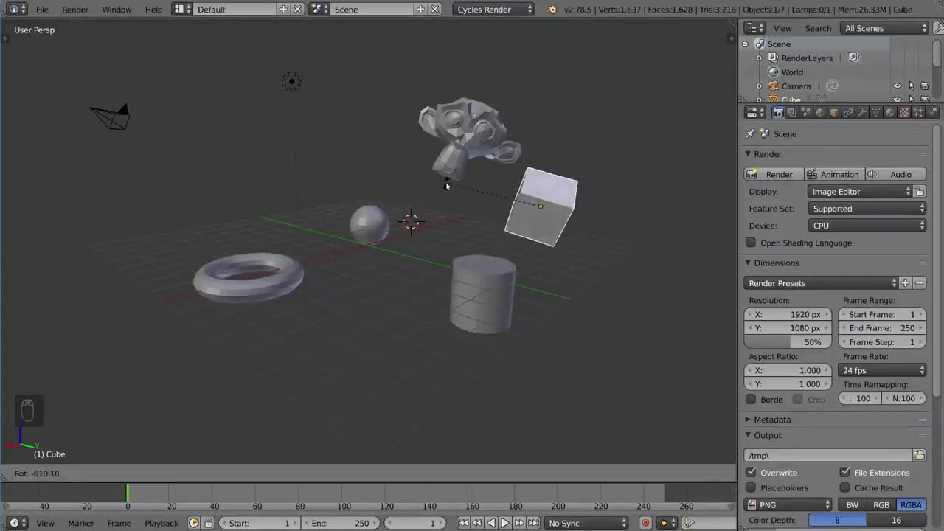
pyautogui.press('r')
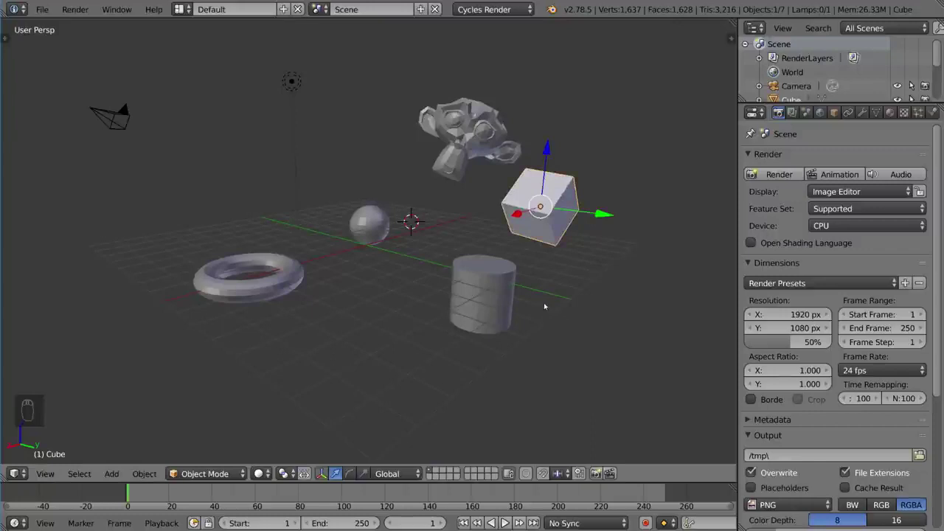
# Scale the cube up until it dwarfs the other objects, then clear the scale with Alt+S
pyautogui.press('s')
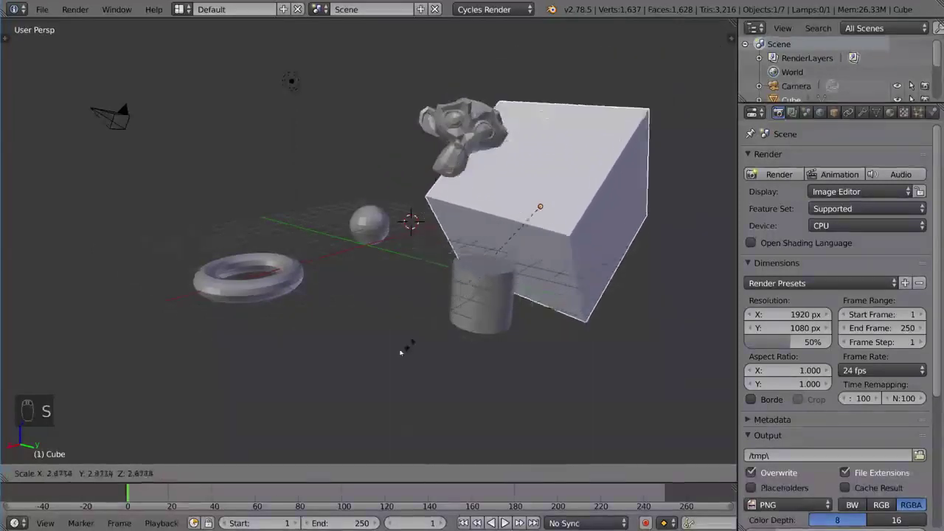
pyautogui.press('s')
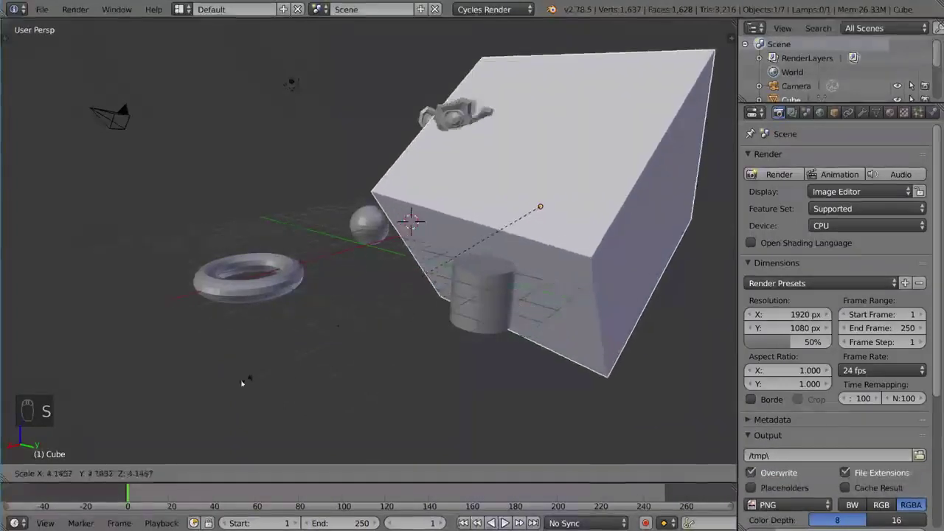
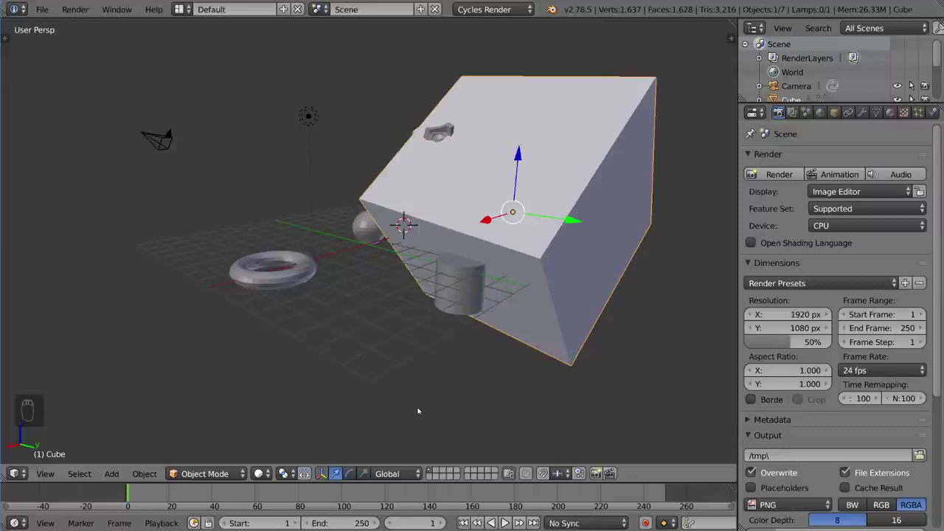
pyautogui.press('alt+s')
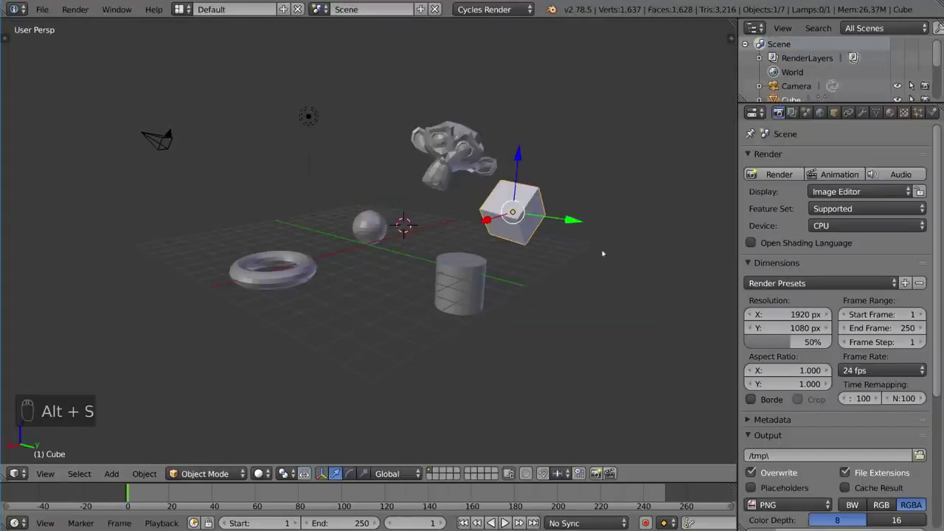
# Clear the cube's rotation and location, then grab it upward above the sphere
pyautogui.press('alt+r')
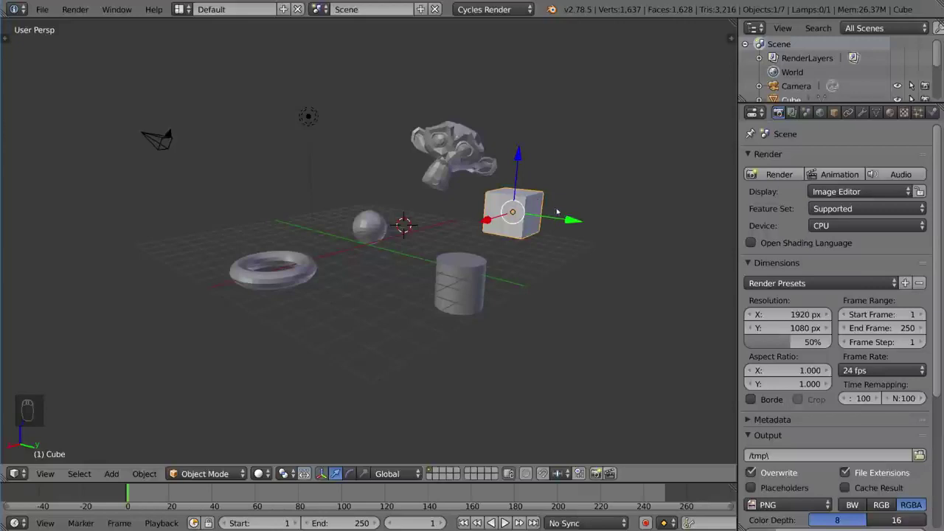
pyautogui.press('alt+g')
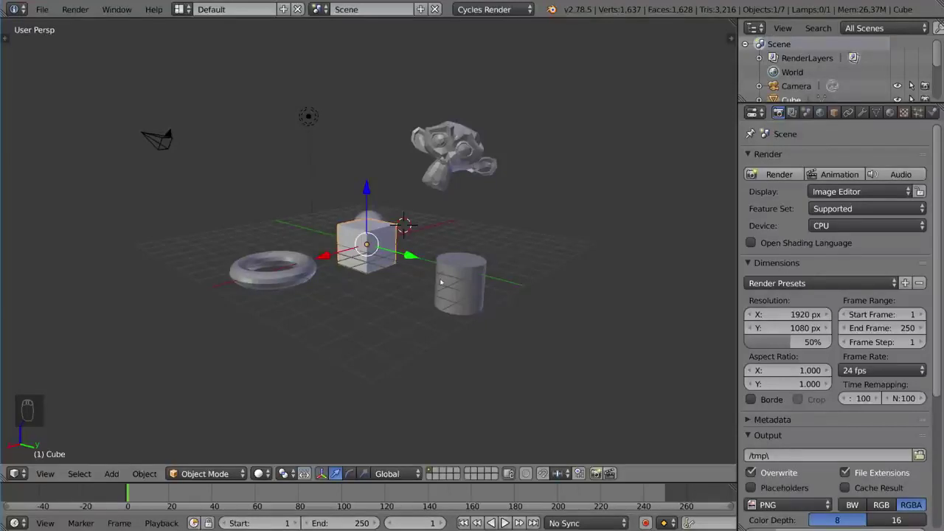
pyautogui.press('g')
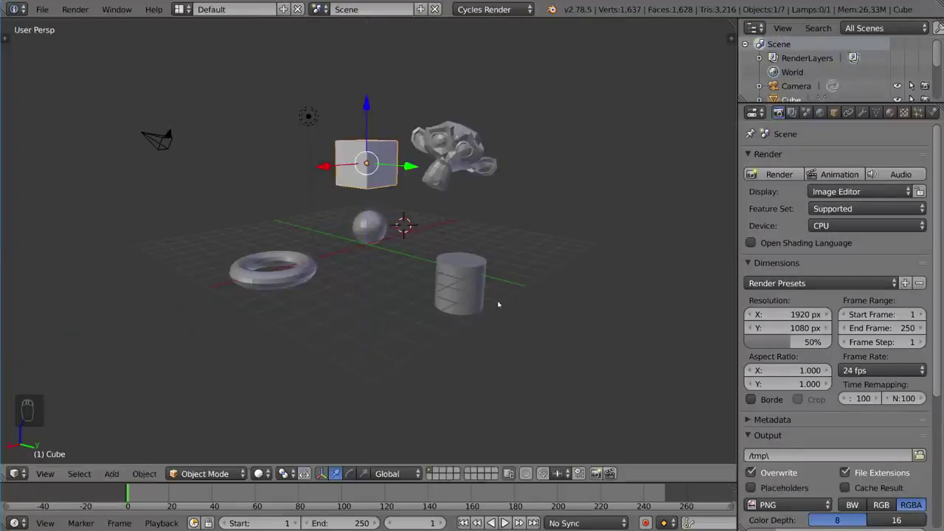
# Tilt the cube slightly with R, then clear the rotation with Alt+R
pyautogui.press('r')
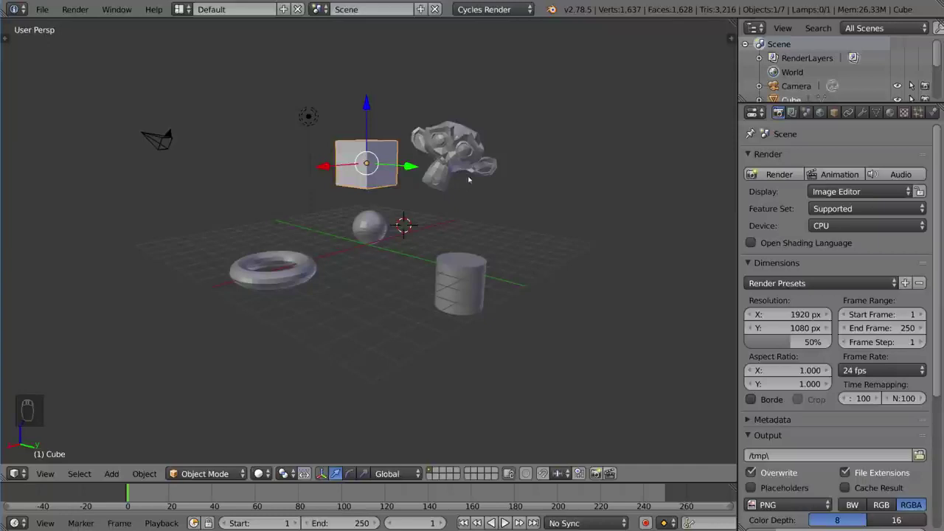
pyautogui.press('r')
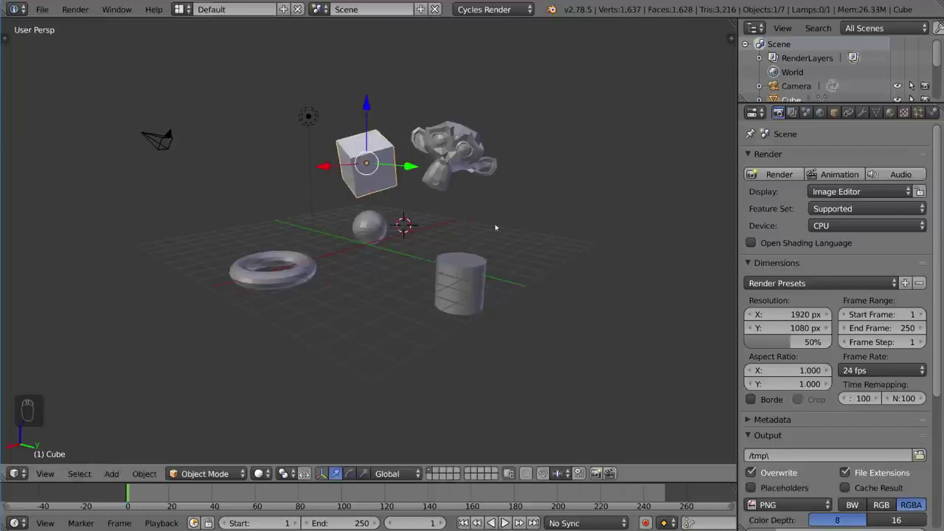
pyautogui.press('r')
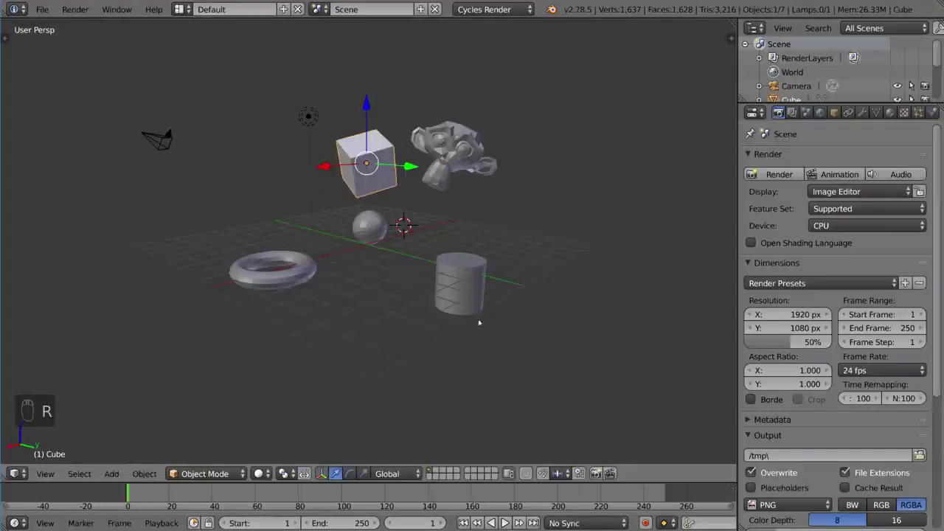
pyautogui.press('s')
pyautogui.press('alt+r')
pyautogui.press('s')
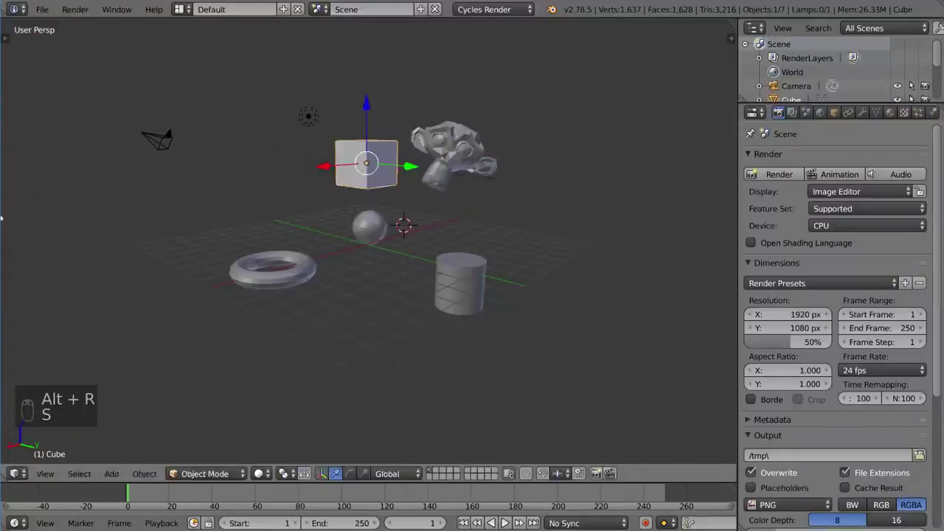
# Try scaling, then clear rotation, location and scale so the cube returns to the scene centre
pyautogui.press('s')
pyautogui.press('s')
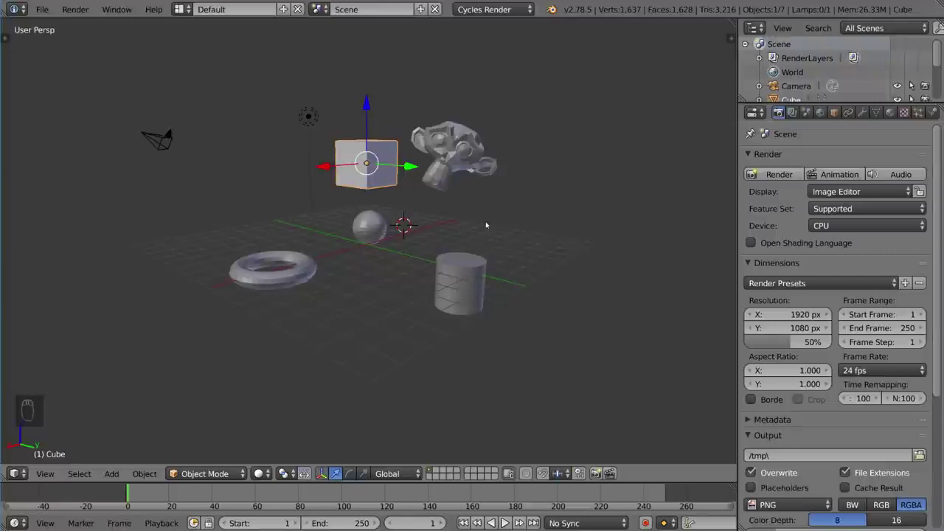
pyautogui.press('alt+r')
pyautogui.press('alt+g')
pyautogui.press('alt+s')
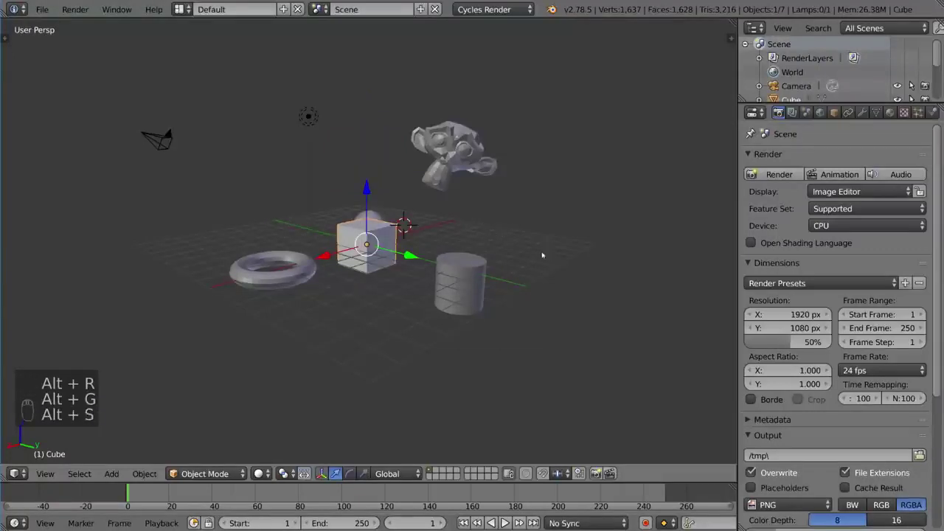
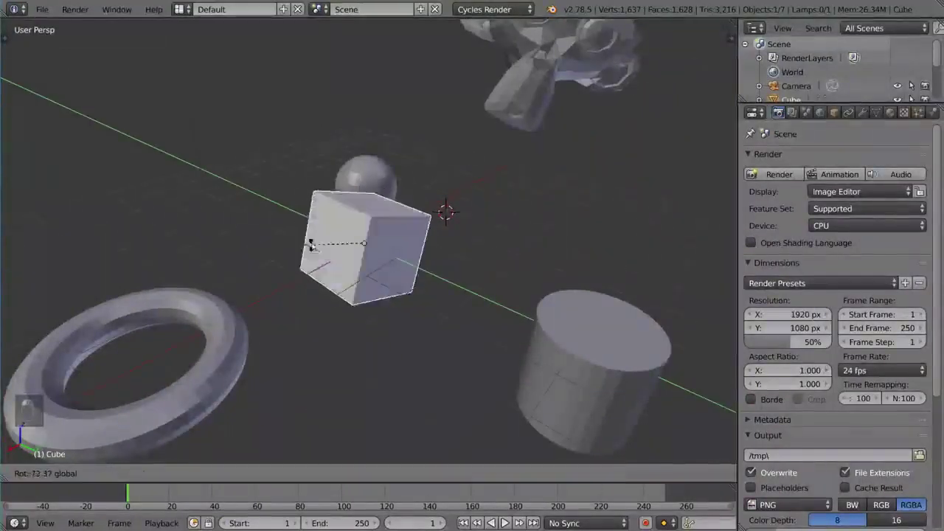
# Turn the cube around its vertical axis, then clear its rotation and scale back to upright original size
pyautogui.middleClick(468, 260)
pyautogui.moveTo(362, 296); pyautogui.dragTo(466, 240)
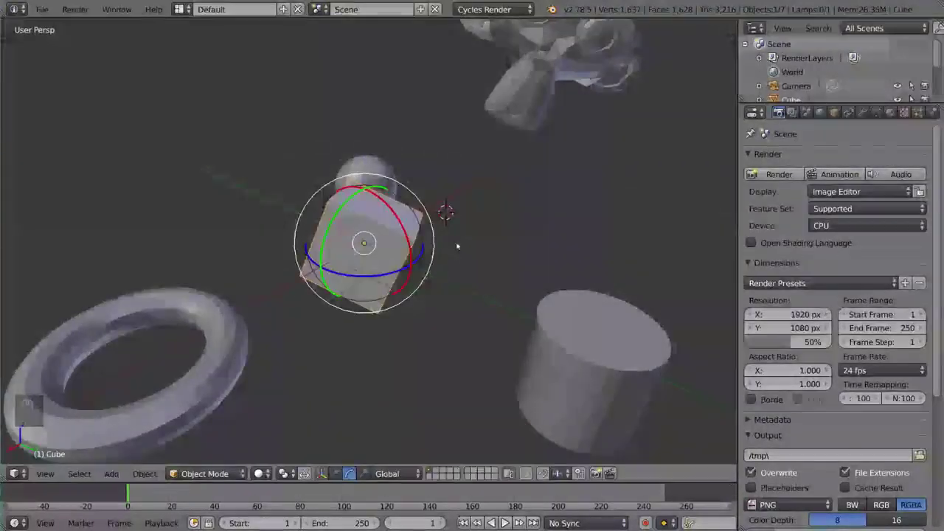
pyautogui.press('alt+r')
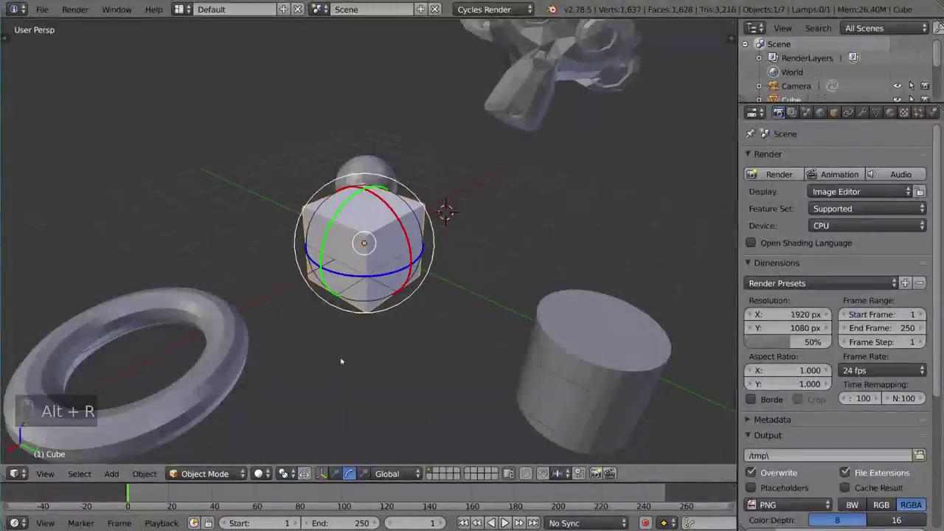
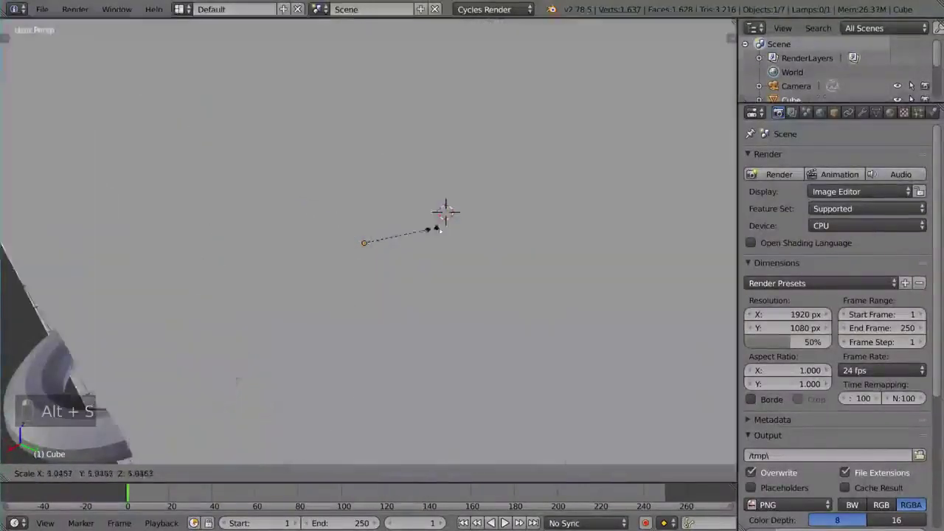
pyautogui.press('alt+s')
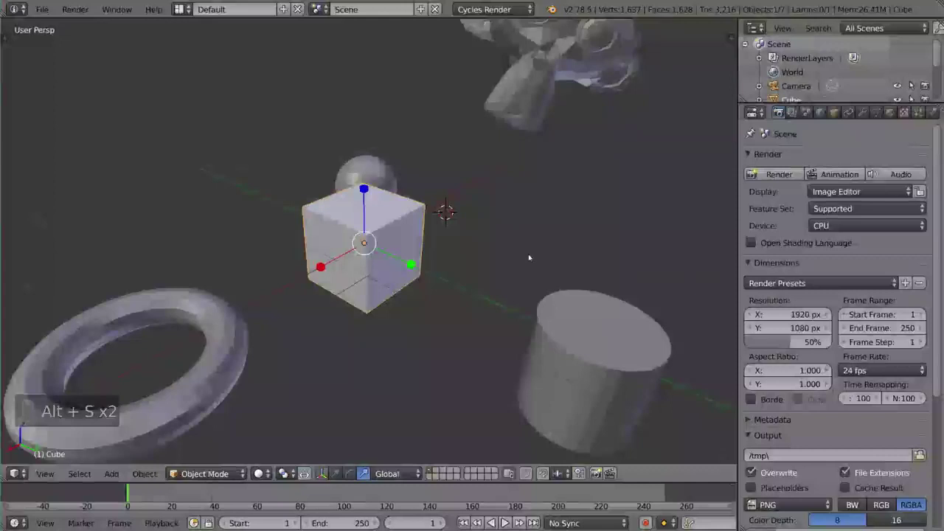